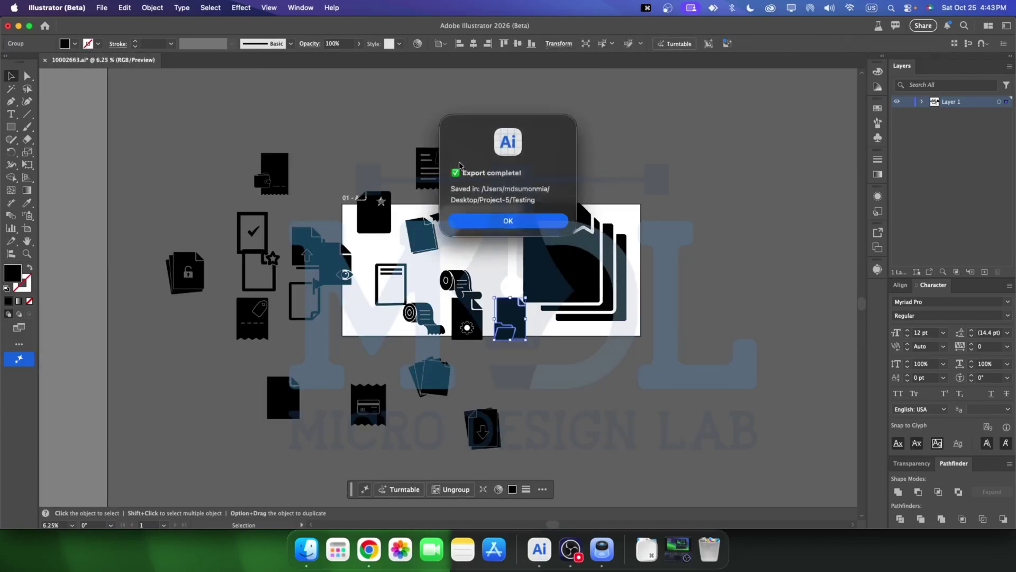
- Acknowledge the Export complete alert before launching the Single Export script
{"action": "left_click", "coordinate": [543, 236]}
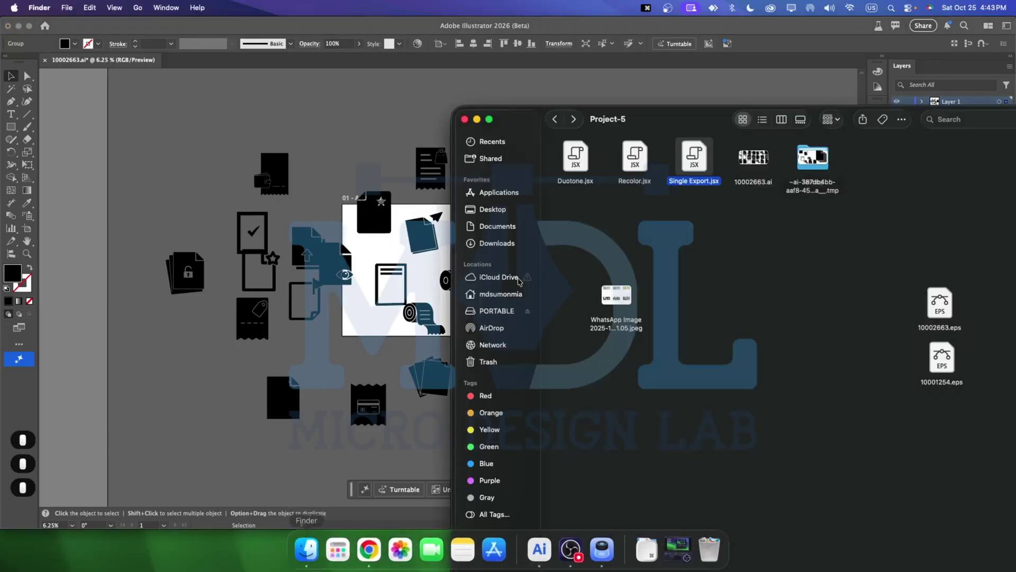
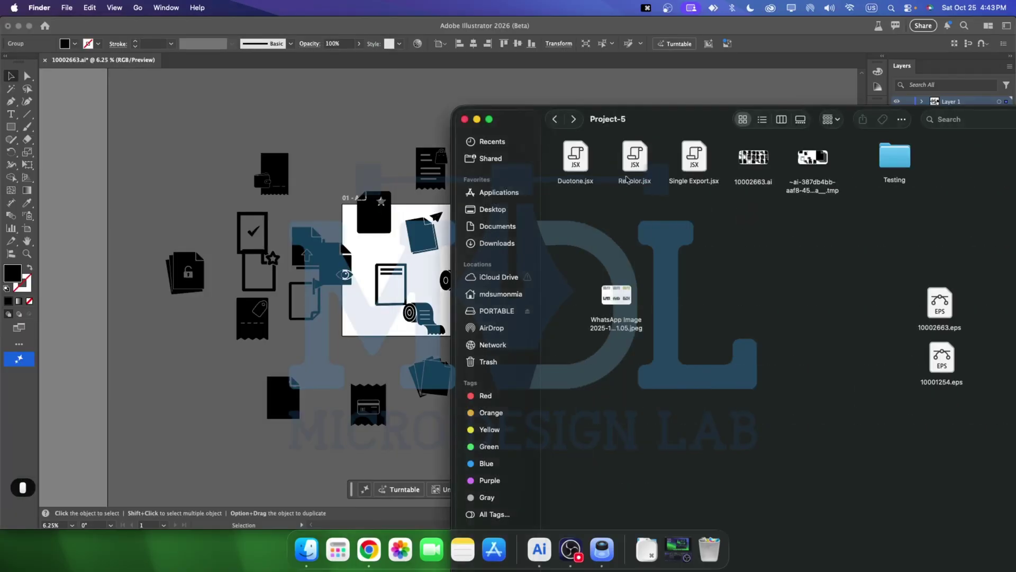
- Allow the Single Export script to run, confirm Testing as the save folder, then switch to the colour website
{"action": "left_click", "coordinate": [579, 303]}
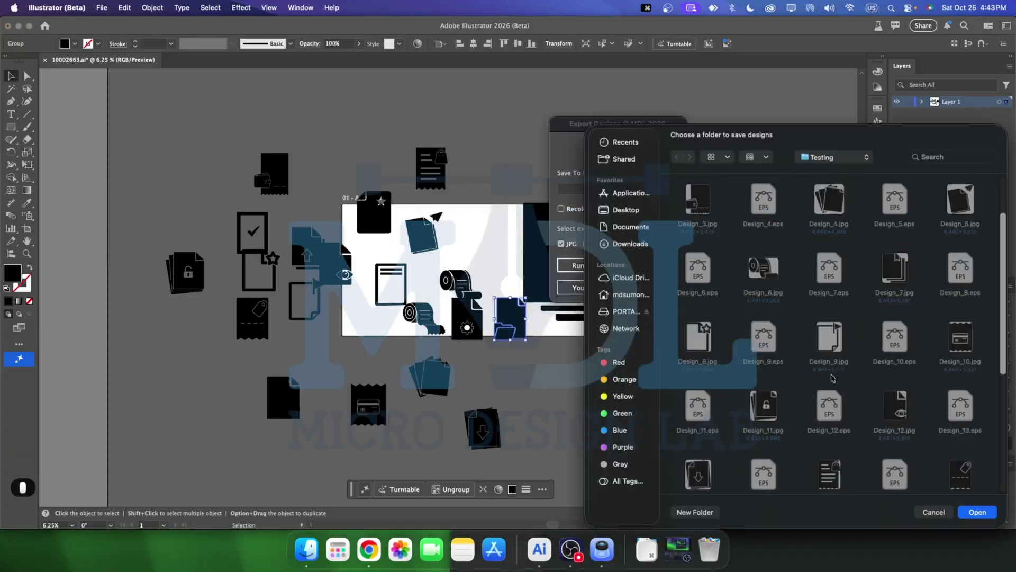
{"action": "key", "text": "0"}
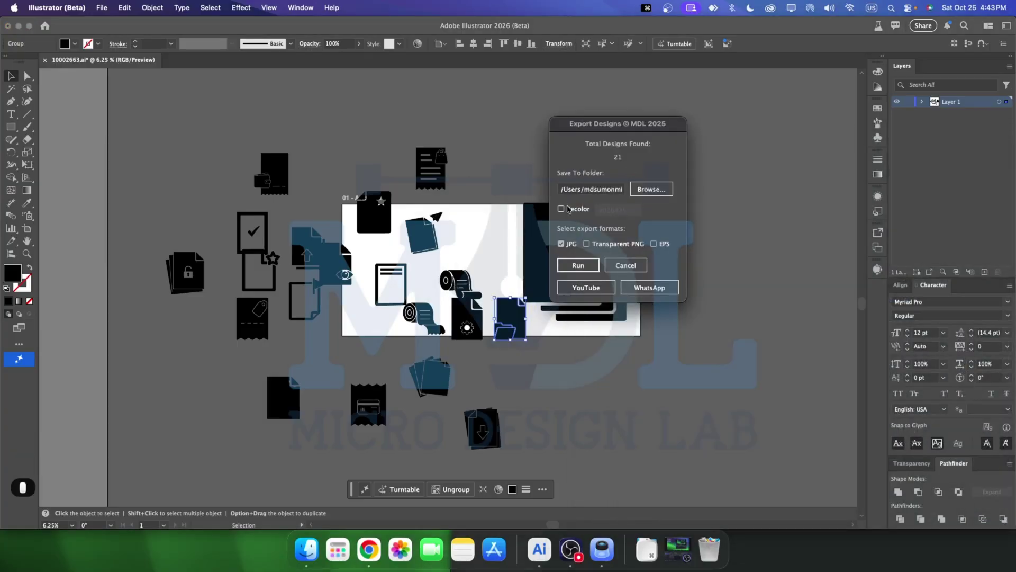
{"action": "key", "text": "0"}
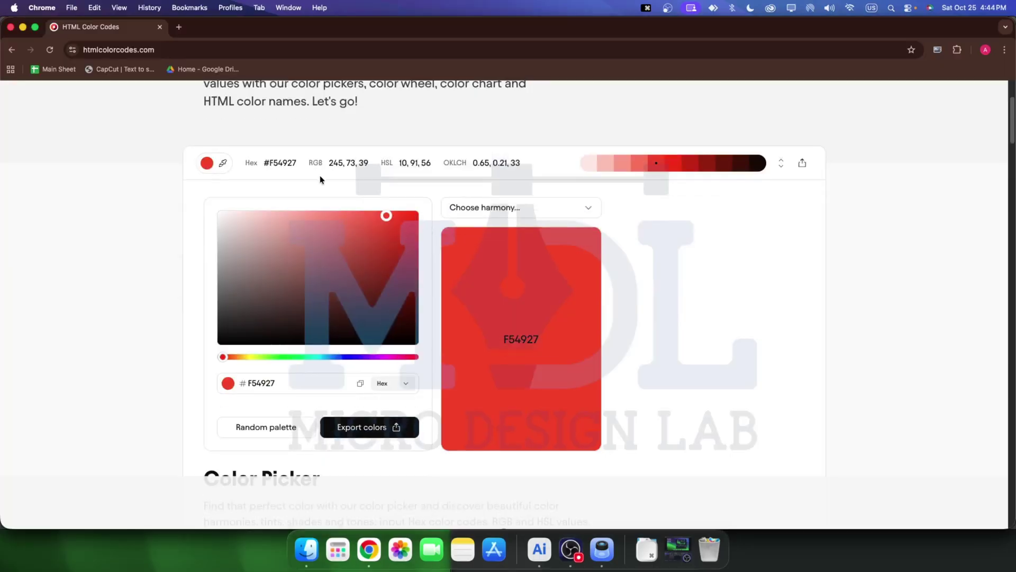
- Check the hex colour code on the HTML Color Codes page
{"action": "key", "text": "0"}
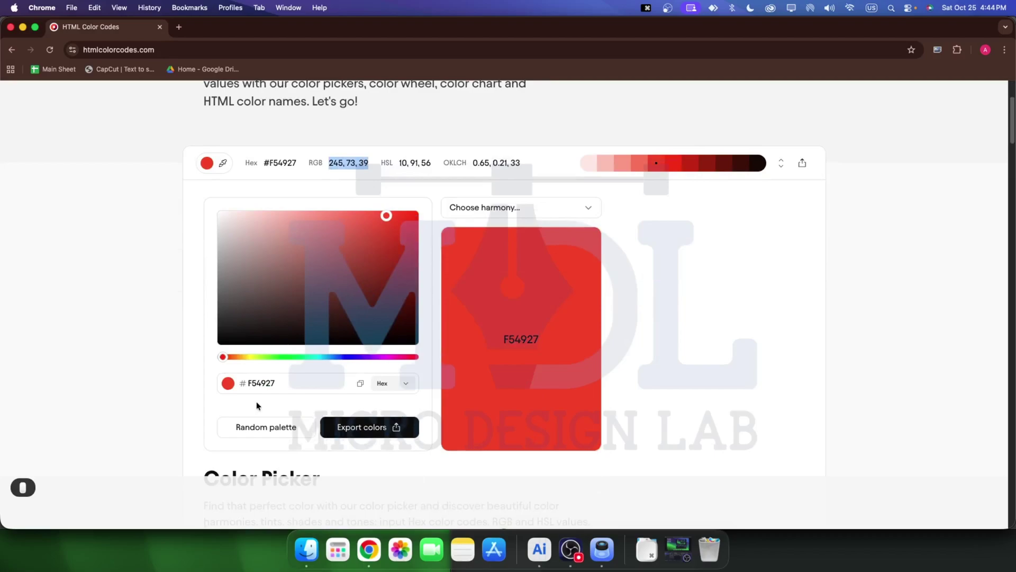
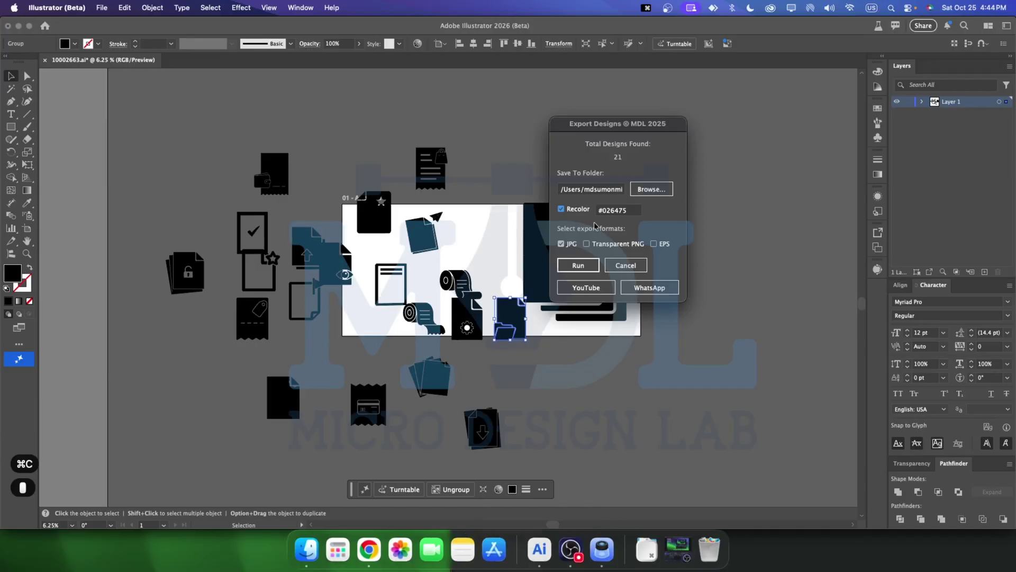
- Run the export of the 21 designs recoloured to #026475 and acknowledge its completion
{"action": "left_click", "coordinate": [630, 216]}
{"action": "key", "text": "super+v"}
{"action": "left_click", "coordinate": [637, 133]}
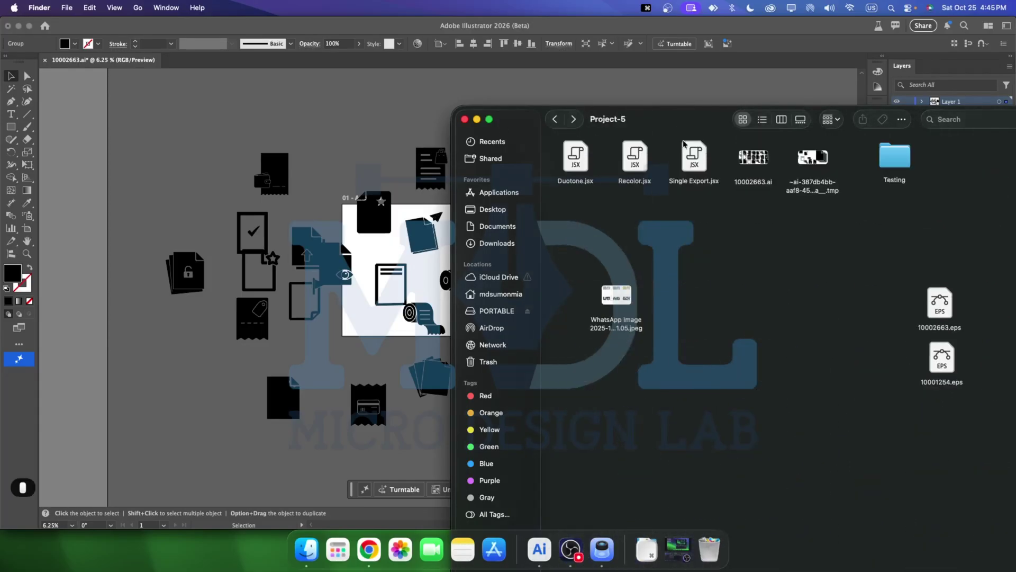
- Look over the Project-5 scripts in Finder, bring Illustrator forward, then return to the project folder
{"action": "left_click", "coordinate": [667, 125]}
{"action": "left_click", "coordinate": [75, 13]}
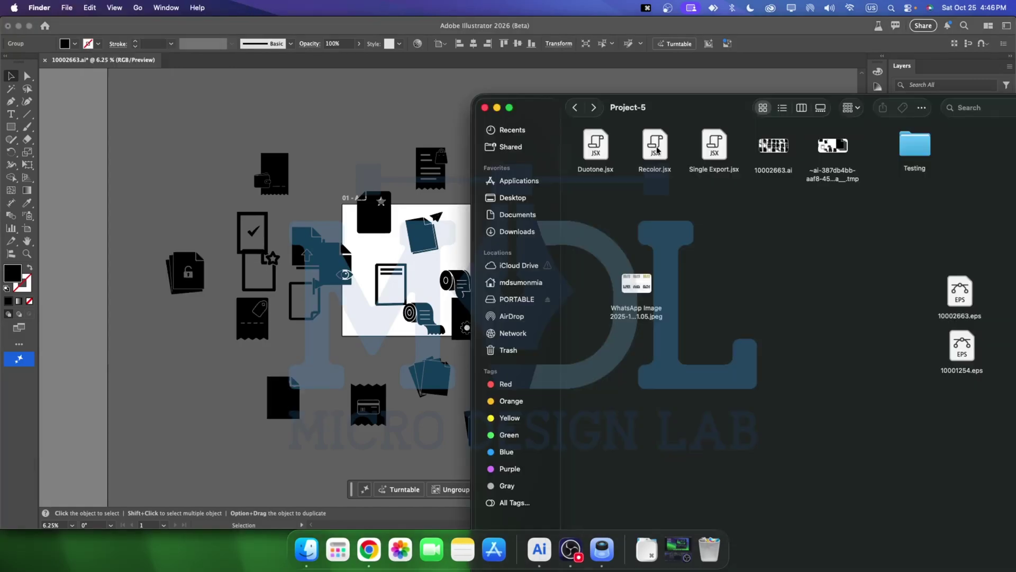
{"action": "left_click", "coordinate": [680, 108]}
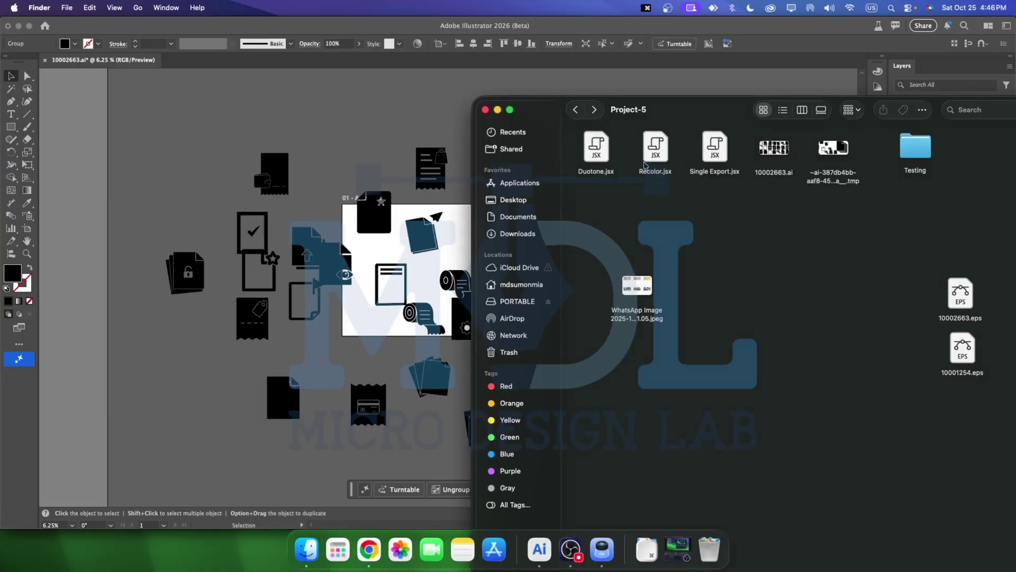
{"action": "left_click", "coordinate": [437, 122]}
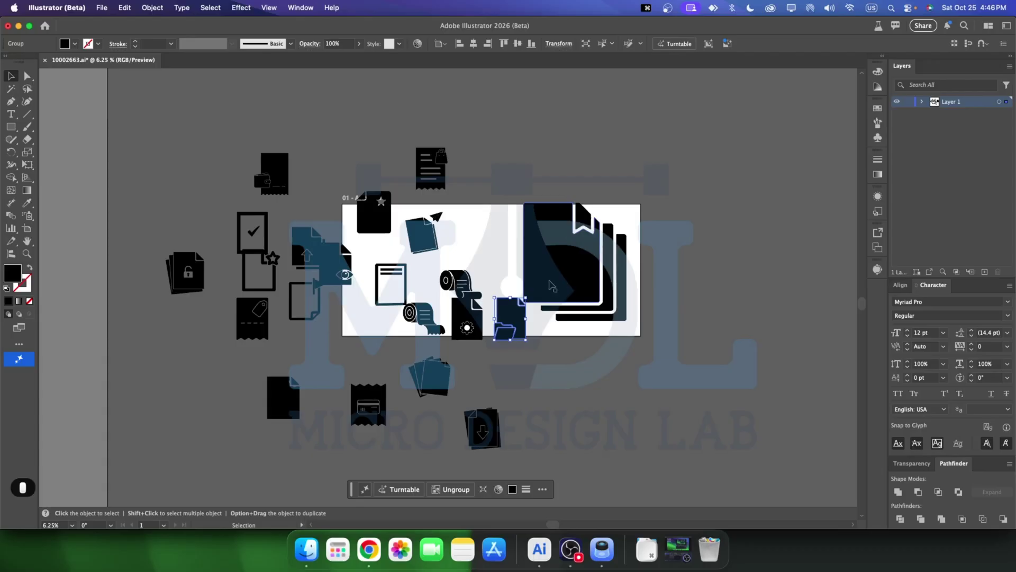
{"action": "left_click", "coordinate": [314, 539]}
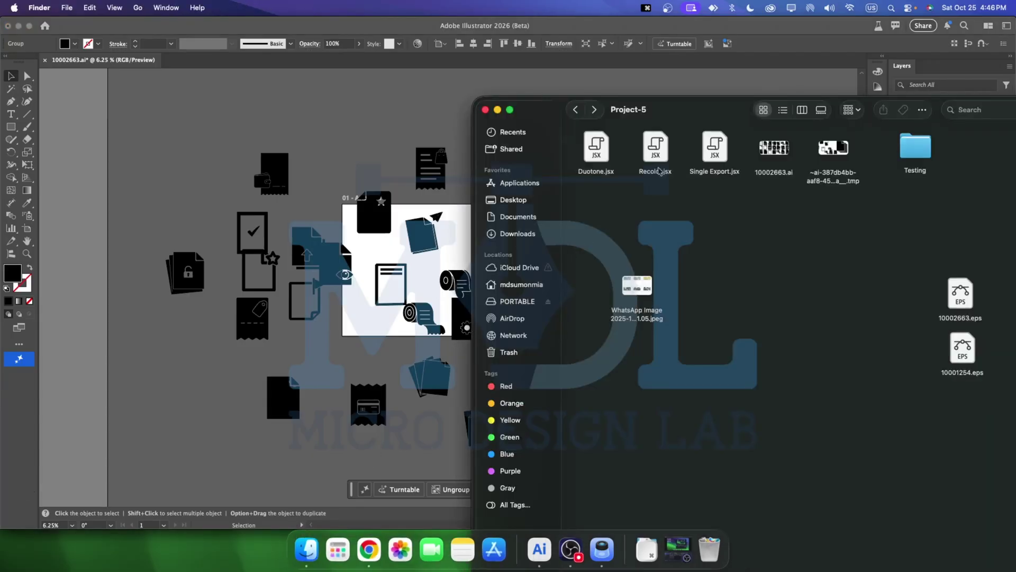
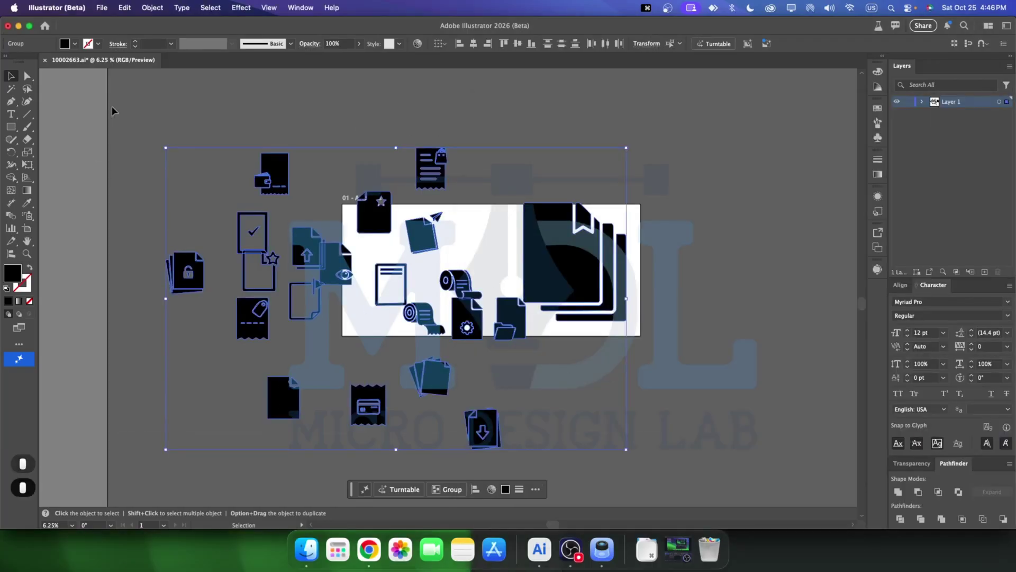
- Delete all icon designs from the canvas and launch Recolor.jsx from the project folder
{"action": "key", "text": "BackSpace"}
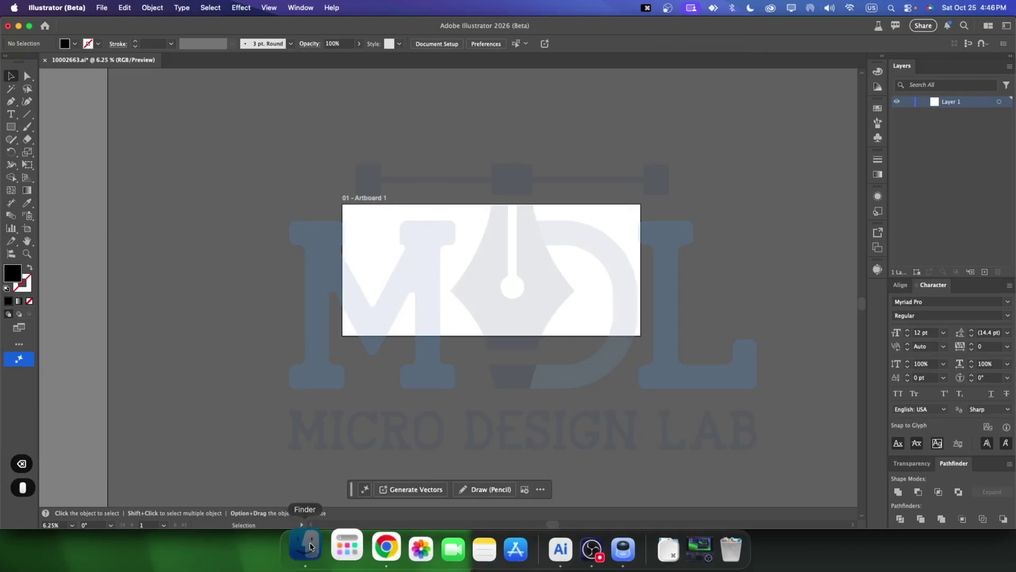
{"action": "left_click", "coordinate": [677, 188]}
{"action": "left_click", "coordinate": [659, 163]}
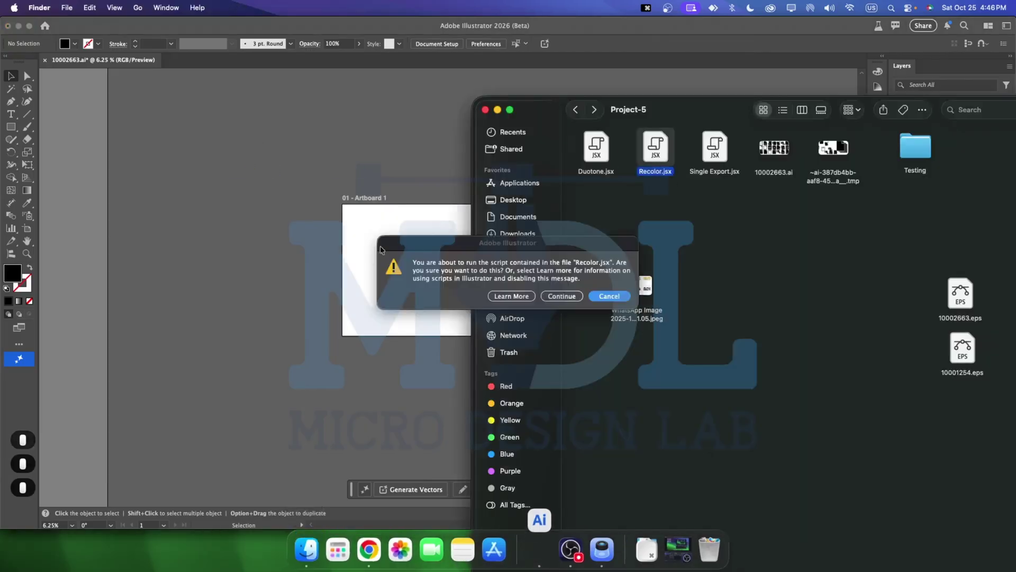
- Allow the Recolor script to run and begin selecting the folder of files to recolour
{"action": "left_click", "coordinate": [441, 258]}
{"action": "left_click", "coordinate": [552, 297]}
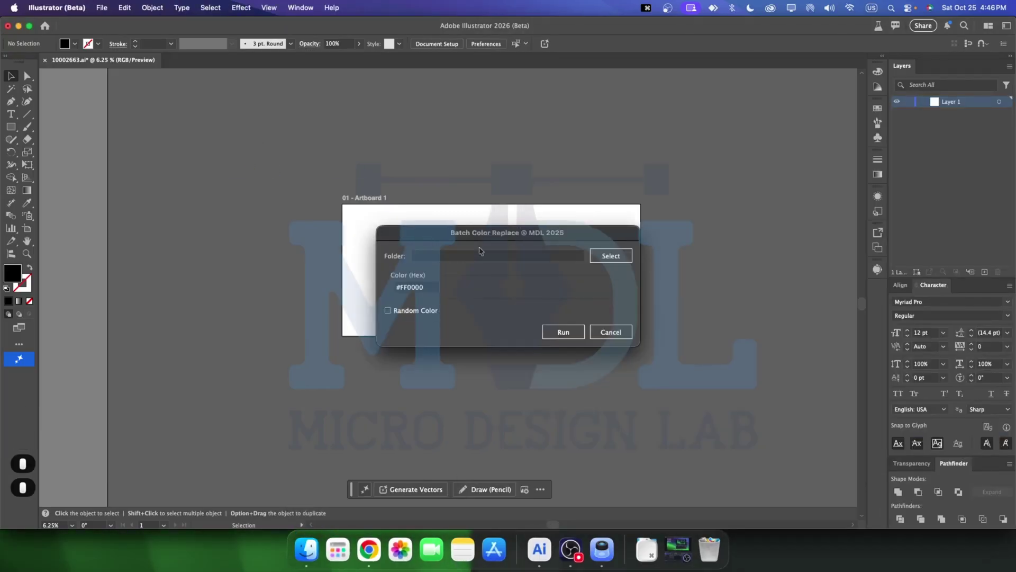
{"action": "left_click", "coordinate": [466, 227]}
- Confirm Testing as the source folder, then copy the maroon hex 8C1942 from HTML Color Codes
{"action": "left_click", "coordinate": [575, 243]}
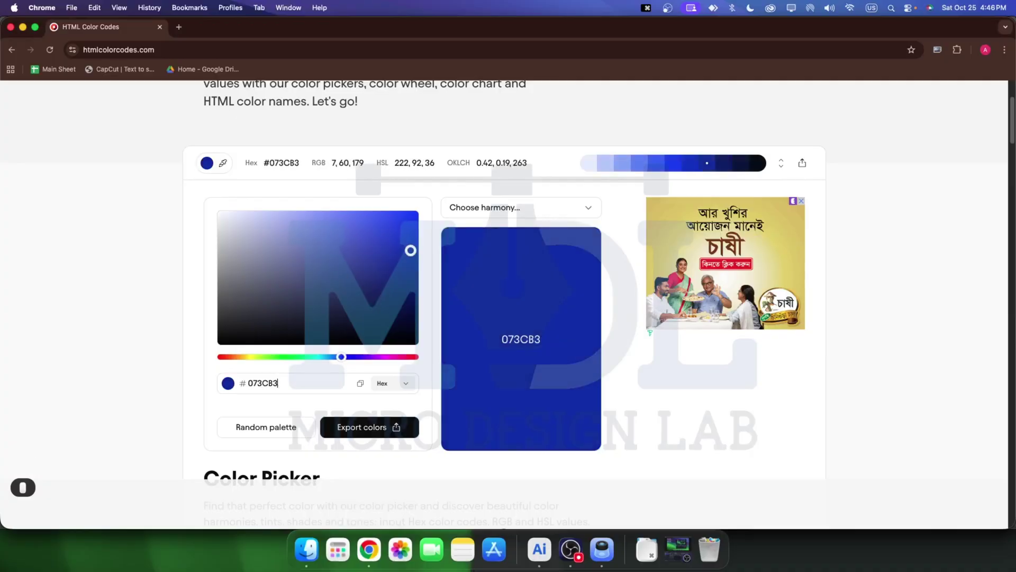
{"action": "key", "text": "0"}
{"action": "key", "text": "0"}
{"action": "key", "text": "0"}
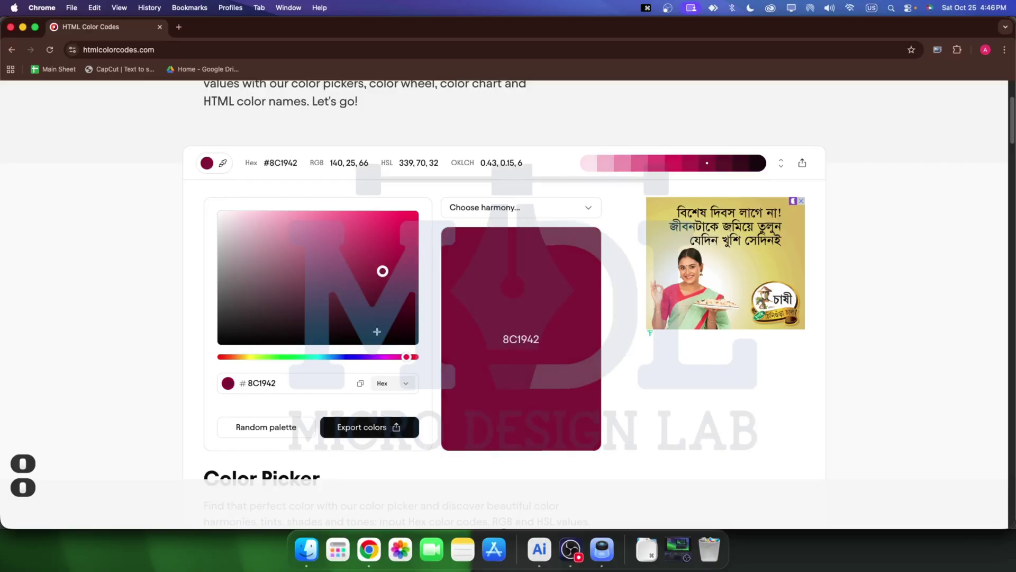
{"action": "key", "text": "0"}
- Replace the Color (Hex) field contents with #8C1942 in the Batch Color Replace dialog
{"action": "key", "text": "0"}
{"action": "key", "text": "super+a"}
{"action": "key", "text": "super+v"}
{"action": "key", "text": "Left"}
{"action": "key", "text": "#"}
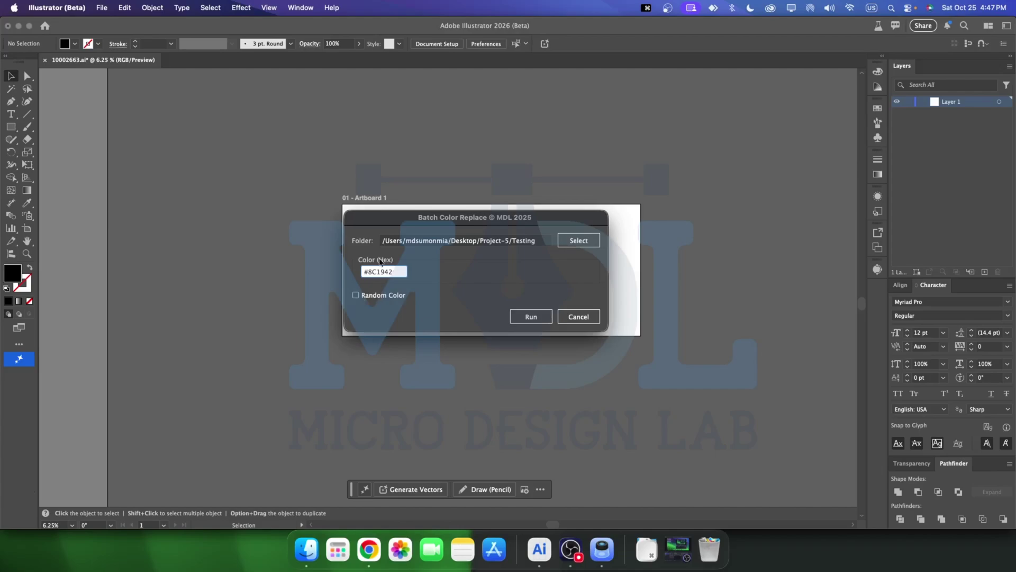
- Run the batch recolor of the Testing icons to maroon #8C1942
{"action": "left_click", "coordinate": [376, 290]}
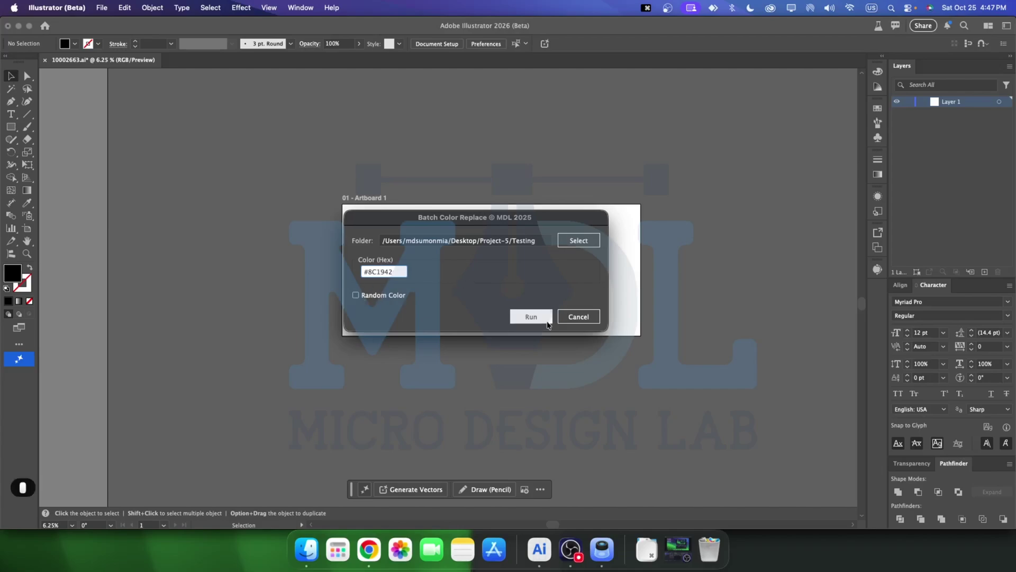
- Dismiss the completion message and rename the maroon results folder to Output
{"action": "left_click", "coordinate": [541, 322]}
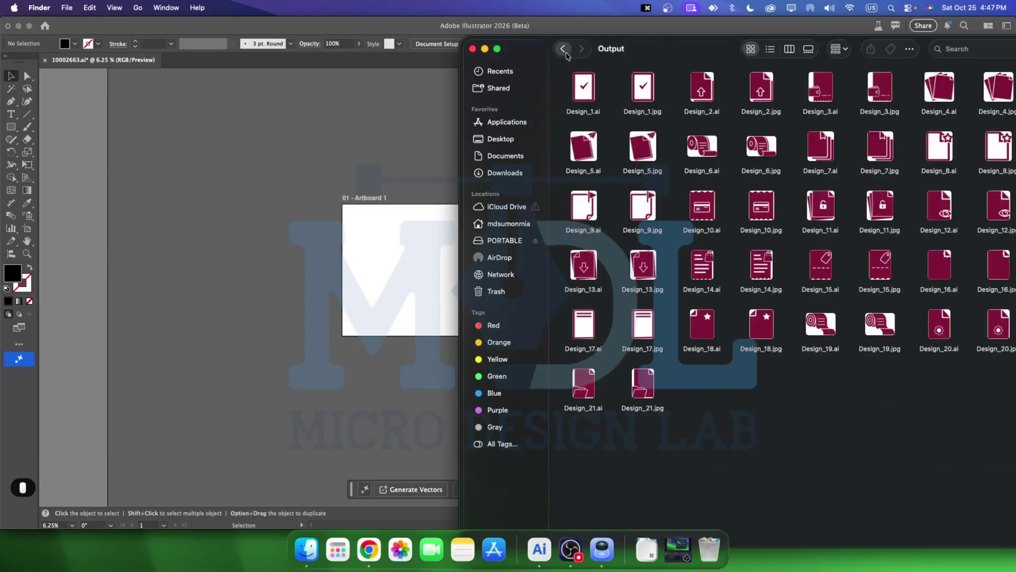
{"action": "key", "text": "Return"}
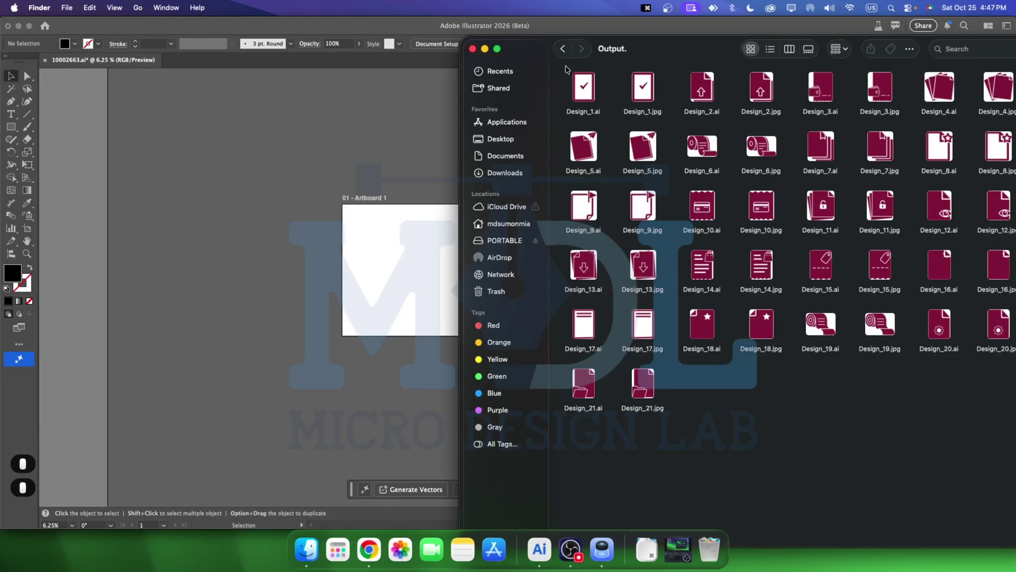
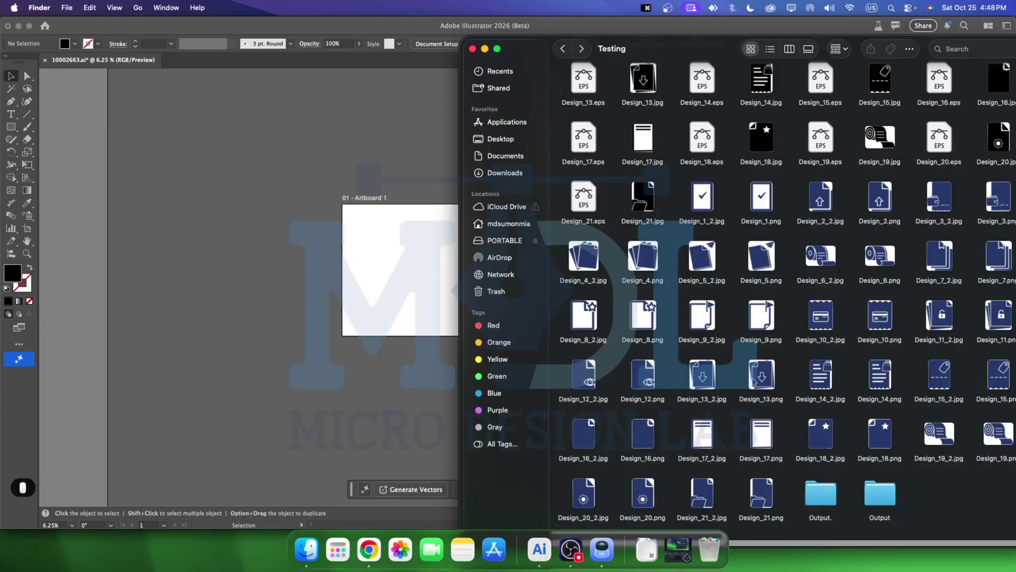
- Return to Project-5, pick Duotone.jsx and launch it in Illustrator
{"action": "left_click", "coordinate": [564, 58]}
{"action": "left_click", "coordinate": [657, 169]}
{"action": "left_click", "coordinate": [650, 85]}
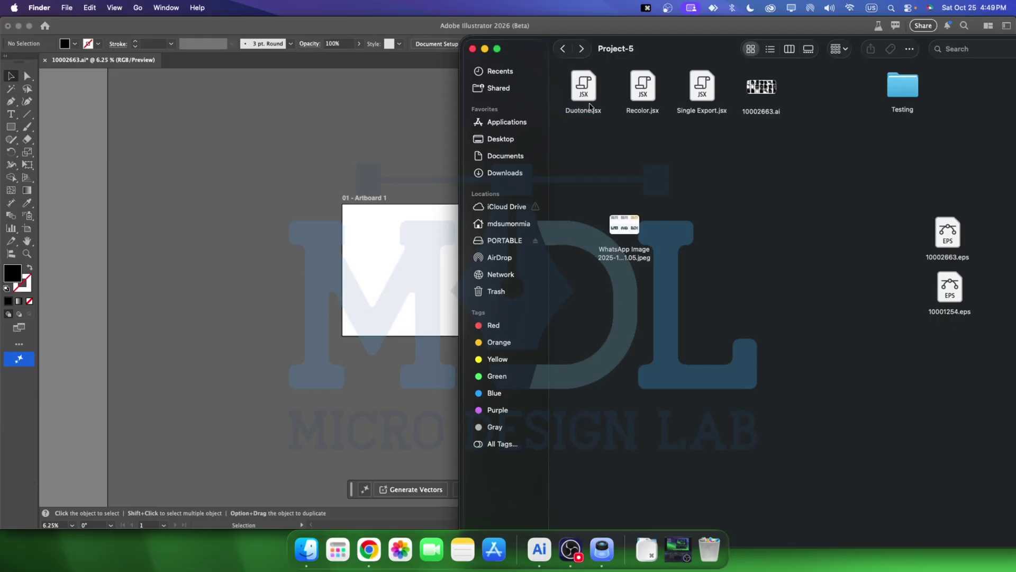
{"action": "left_click", "coordinate": [639, 155]}
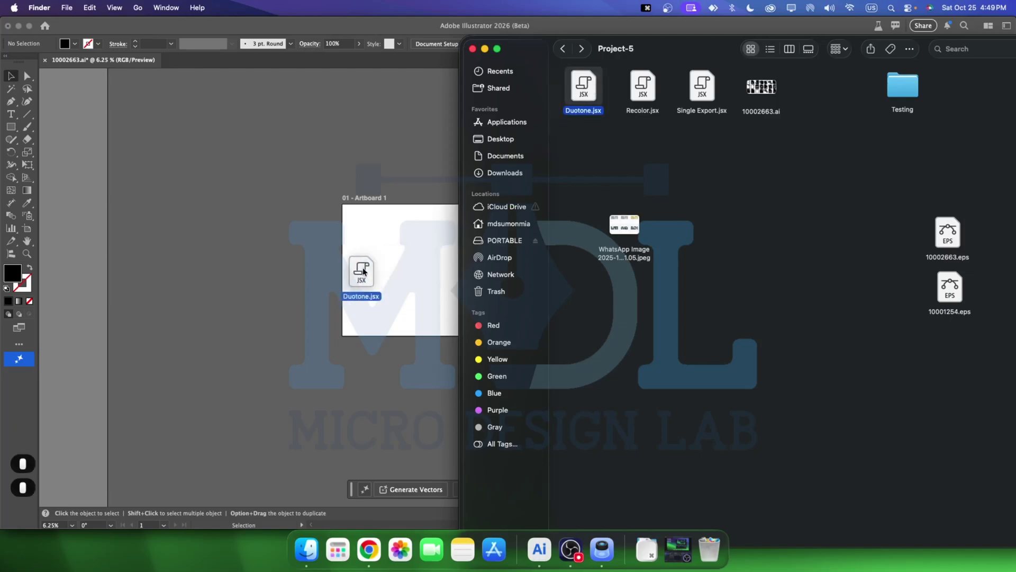
{"action": "left_click", "coordinate": [557, 297]}
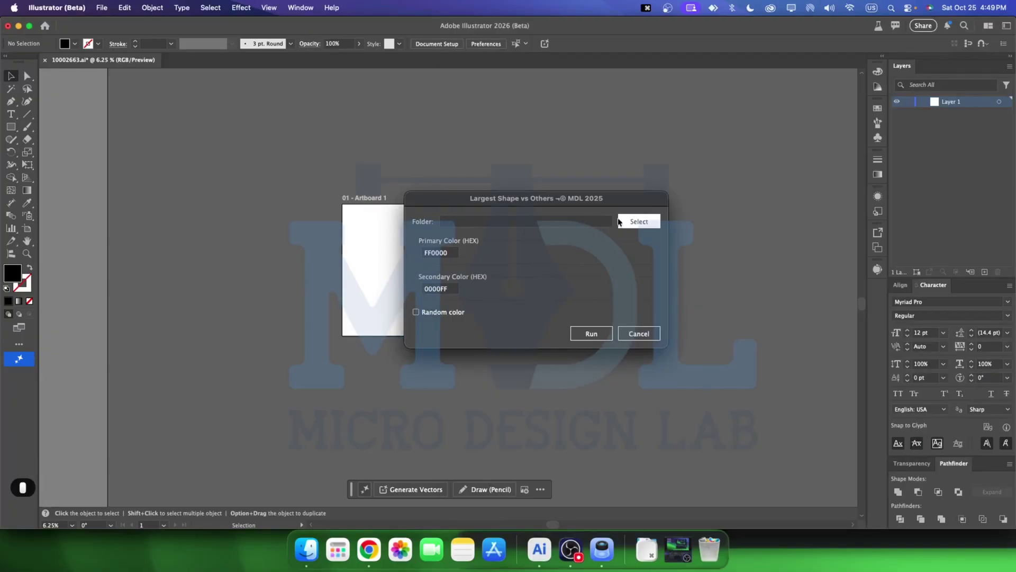
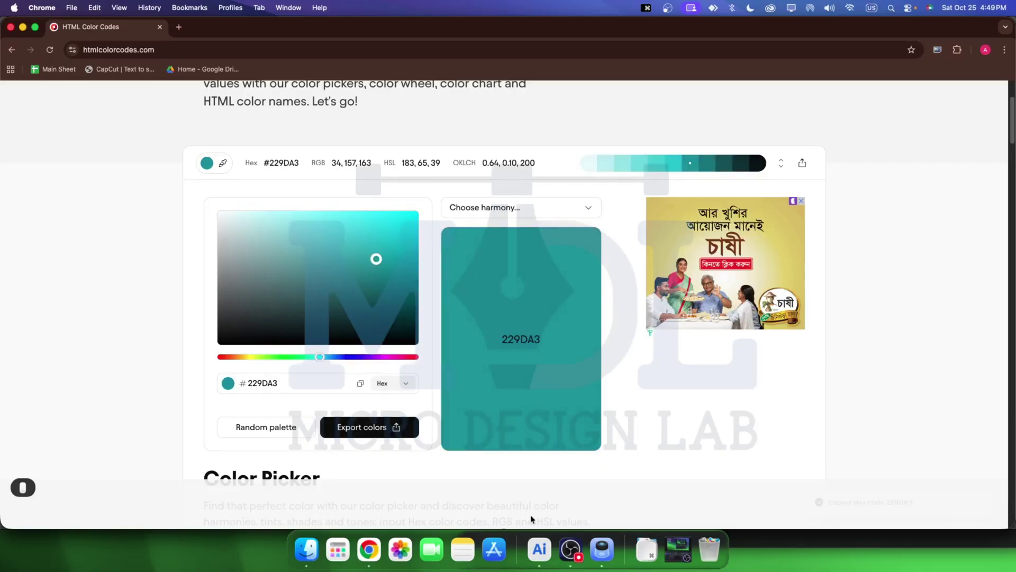
- Pick teal 229DA3, then step the hue through navy and purple to dark maroon 690727 and copy it
{"action": "key", "text": "super+v"}
{"action": "left_click", "coordinate": [369, 543]}
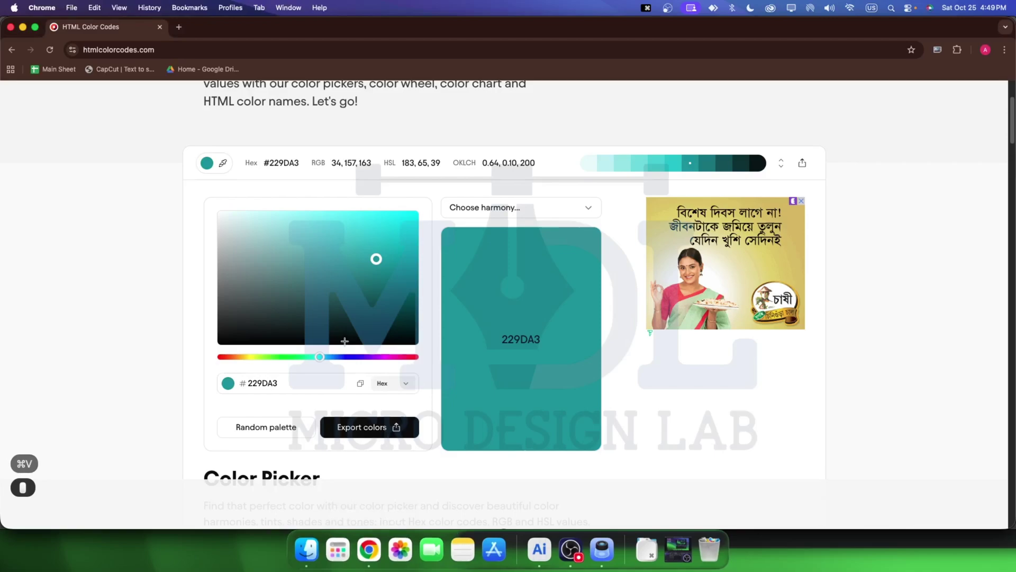
{"action": "key", "text": "o"}
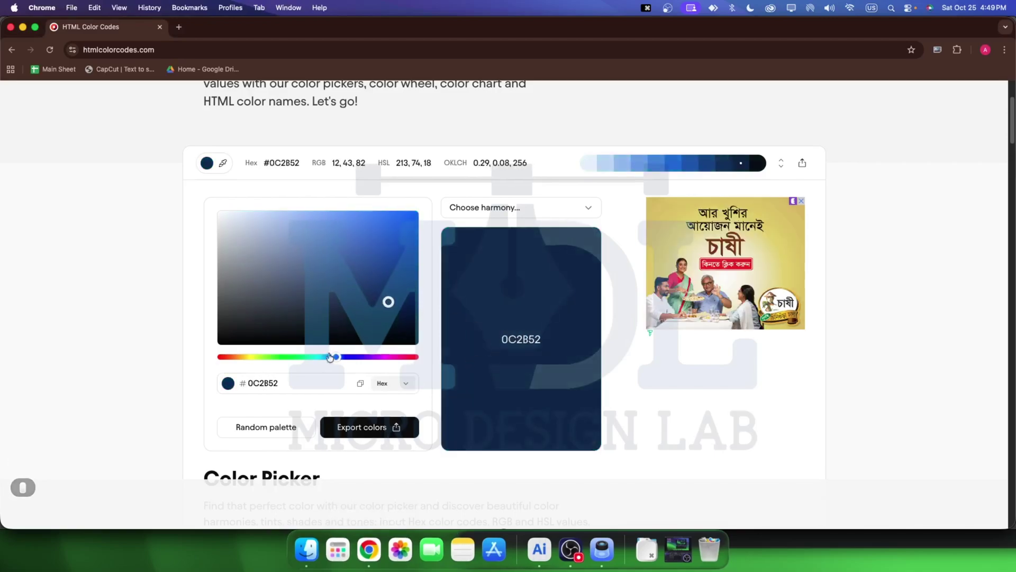
{"action": "key", "text": "o"}
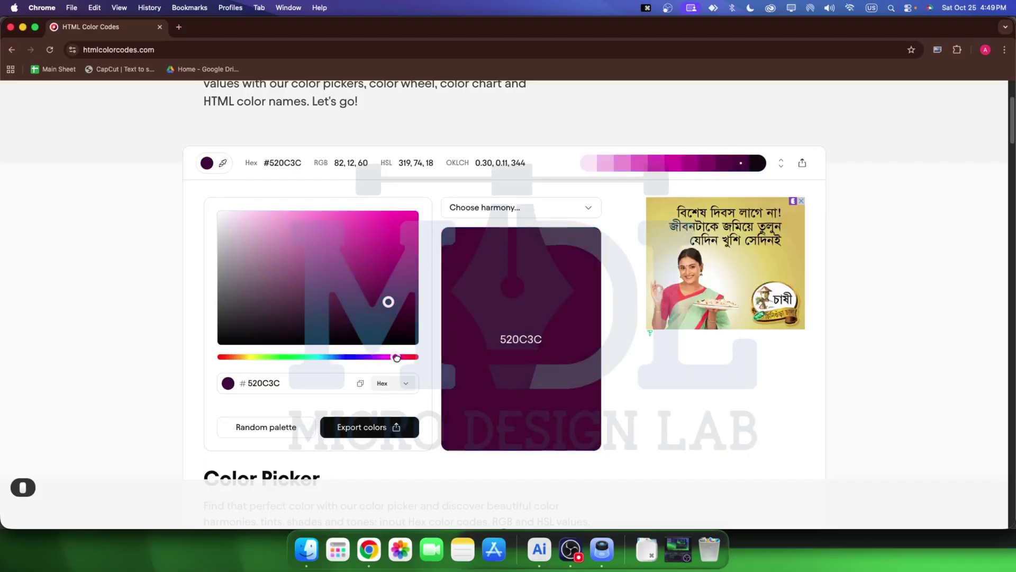
{"action": "key", "text": "o"}
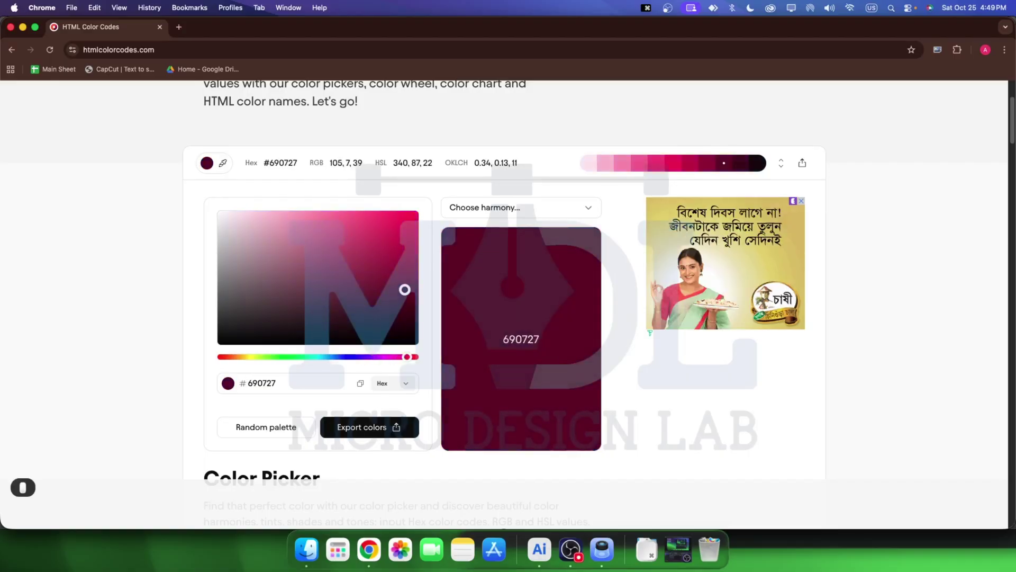
{"action": "key", "text": "o"}
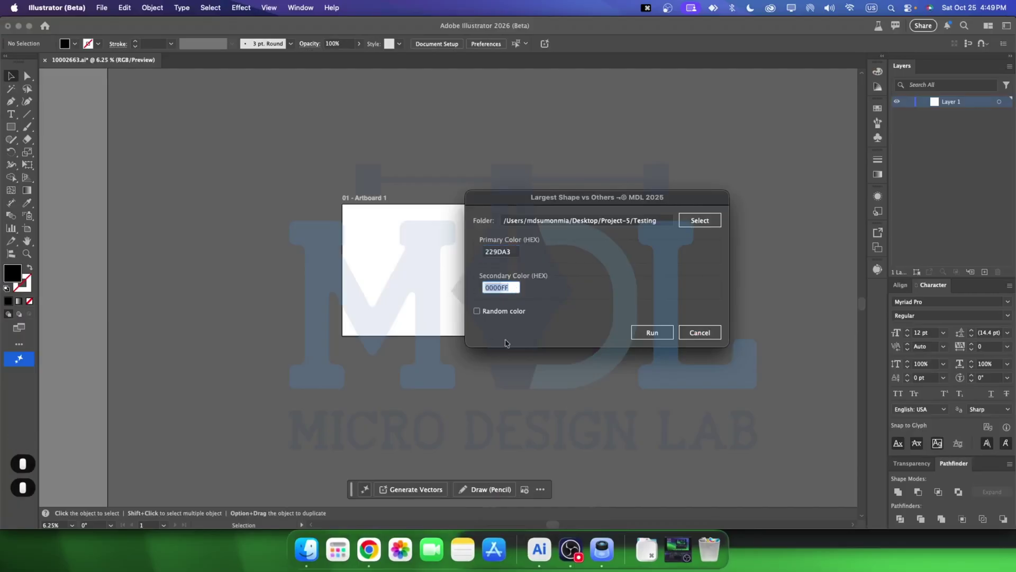
- Paste maroon 690727 into the Duotone dialog's Secondary Color (HEX) field alongside primary 229DA3
{"action": "key", "text": "super+v"}
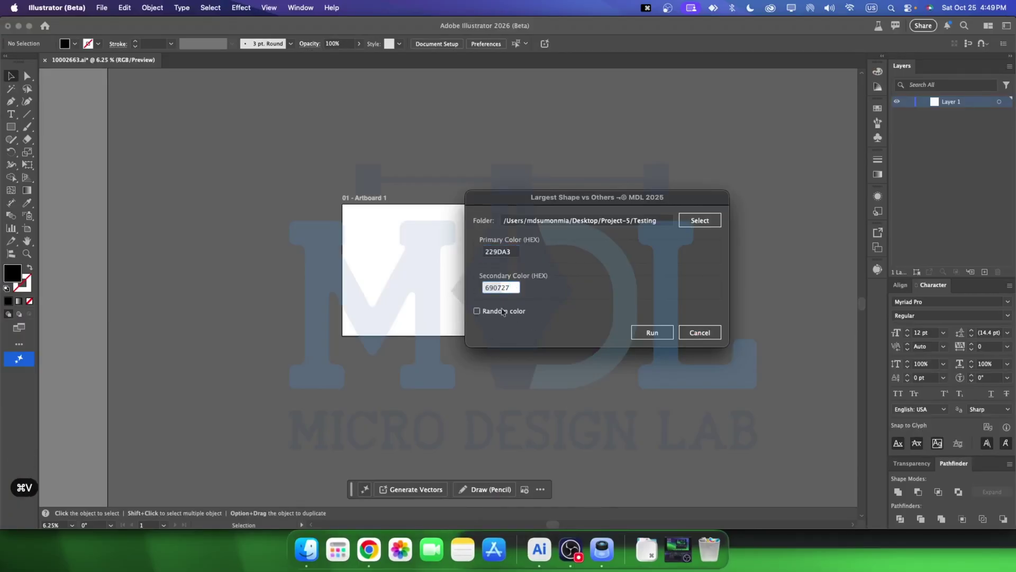
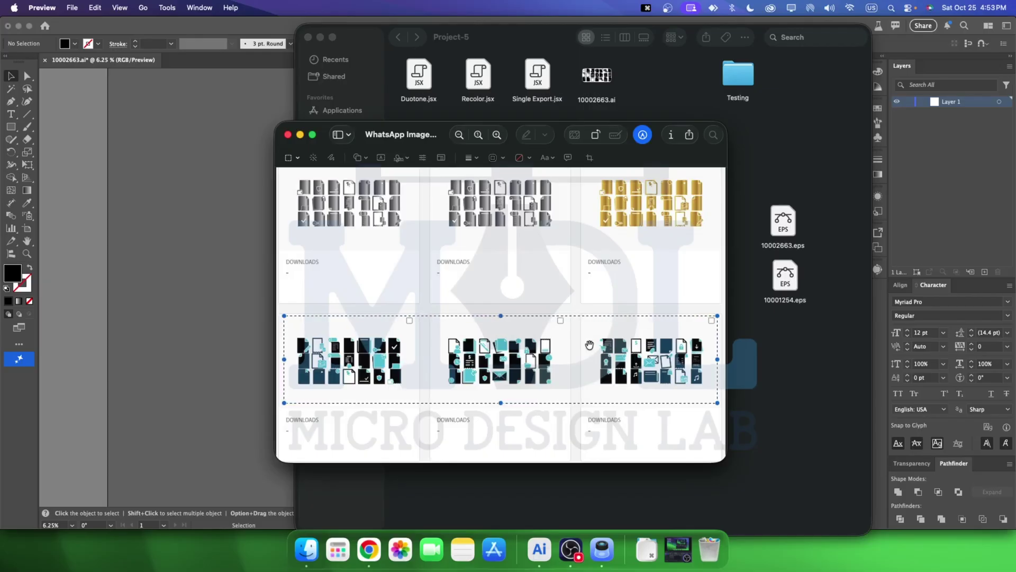
- Close the Preview reference image window, leaving Illustrator's empty artboard in front
{"action": "key", "text": "⟲"}
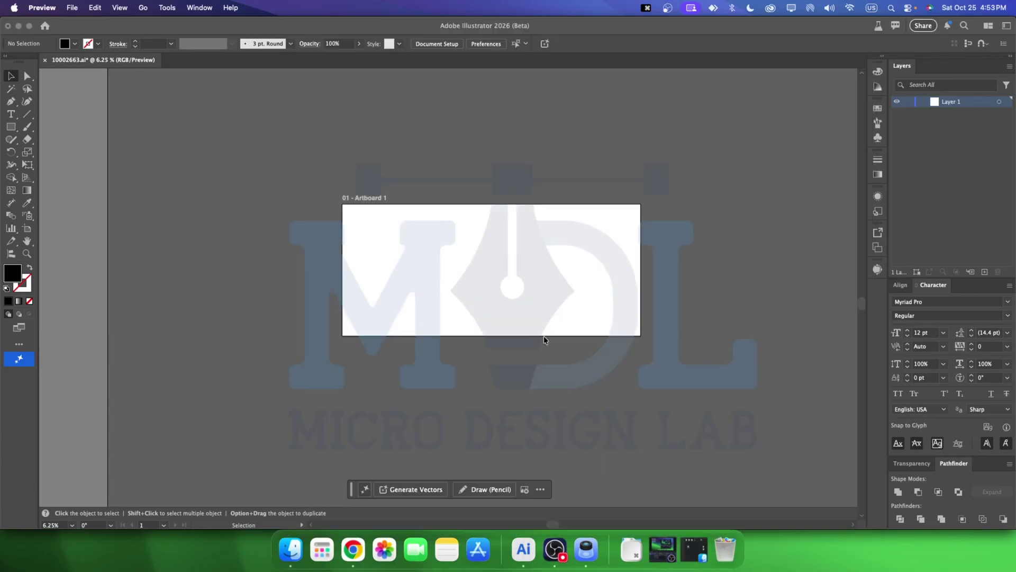